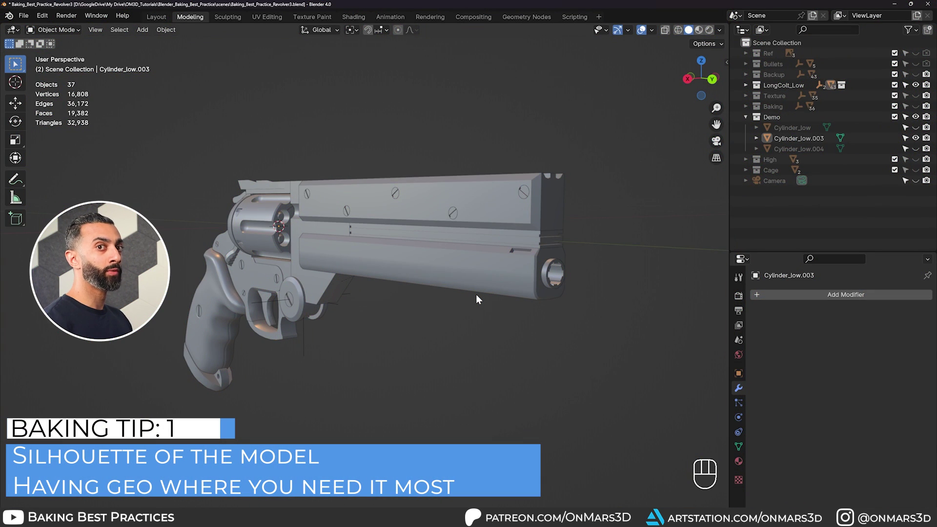
- Orbit around the revolver and enable the Wireframe overlay to reveal its topology
drag(478, 298, 455, 293)
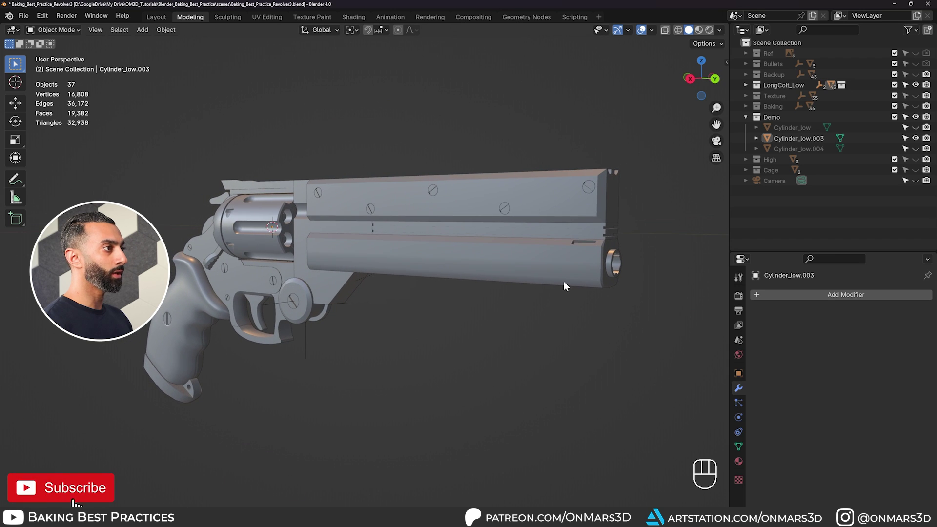
click(445, 245)
- Inspect the cylinder's wireframe up close, then select the Barrel_low piece (212 faces)
key(ctrl+alt+z)
drag(322, 279, 363, 279)
middle_click(328, 268)
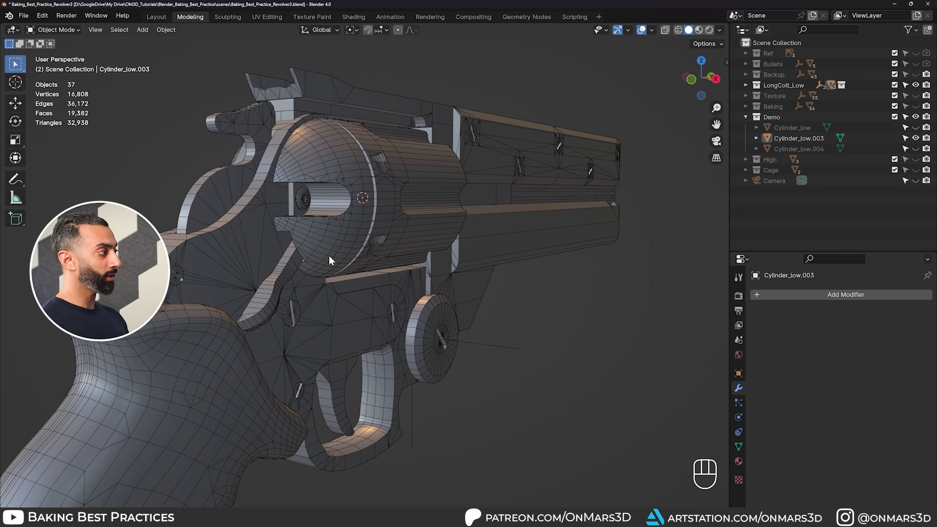
drag(425, 314, 293, 315)
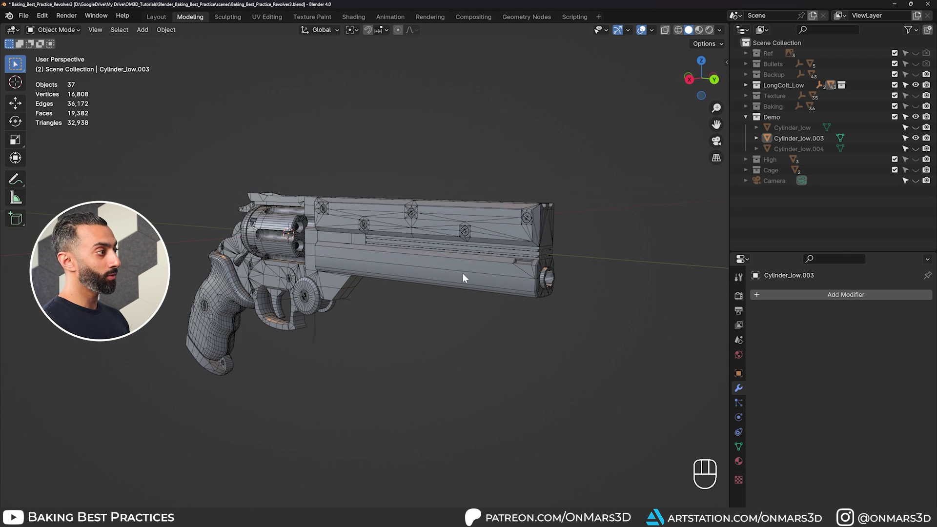
click(471, 280)
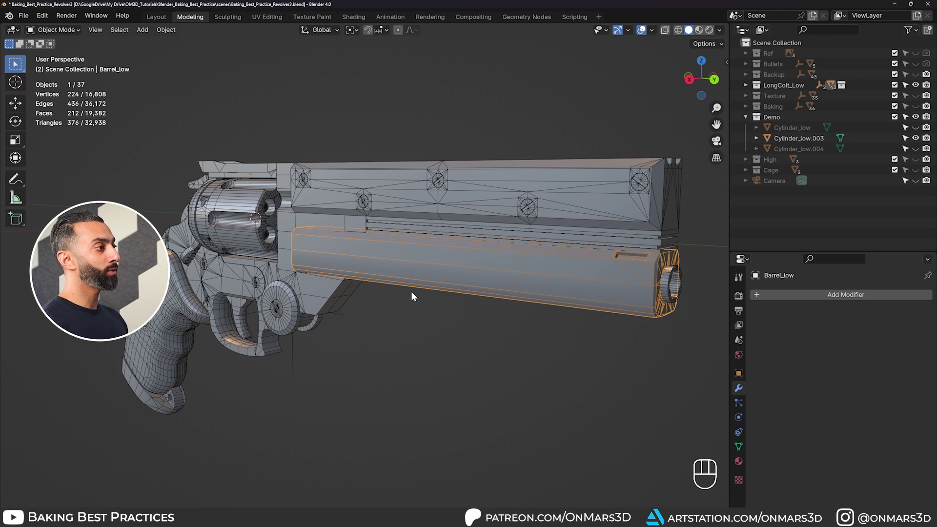
- Hide the LongColt_Low collection in the Outliner after navigating around the revolver
middle_click(590, 257)
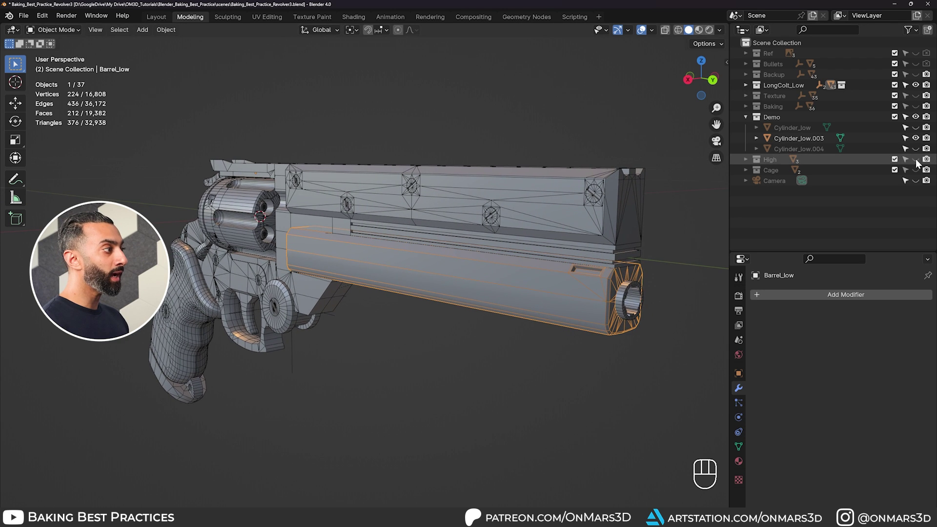
drag(414, 246, 395, 246)
middle_click(395, 246)
click(388, 253)
right_click(389, 253)
middle_click(500, 258)
click(918, 90)
- Zoom onto the high-poly cylinder and toggle its dense wireframe (about 2.45 million faces)
drag(383, 236, 255, 233)
middle_click(294, 236)
drag(460, 258, 423, 249)
click(457, 254)
key(ctrl+alt+z)
- Hide the wireframe overlay and orbit to face the cylinder's front
drag(508, 277, 468, 261)
key(ctrl+alt+z)
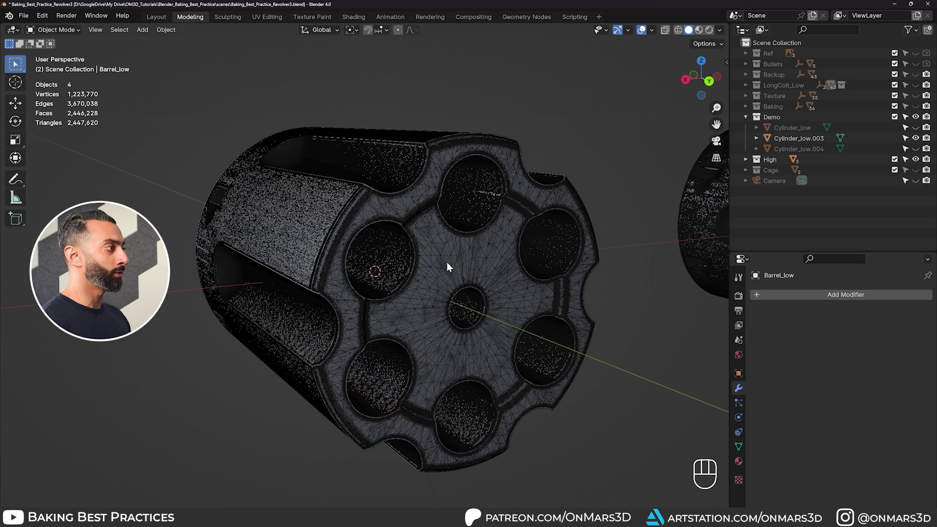
drag(501, 269, 473, 266)
key(ctrl+alt+z)
middle_click(458, 267)
- Select Cylinder_low.003 (2,170 faces) and isolate it in Local View
drag(299, 222, 524, 222)
drag(474, 227, 524, 221)
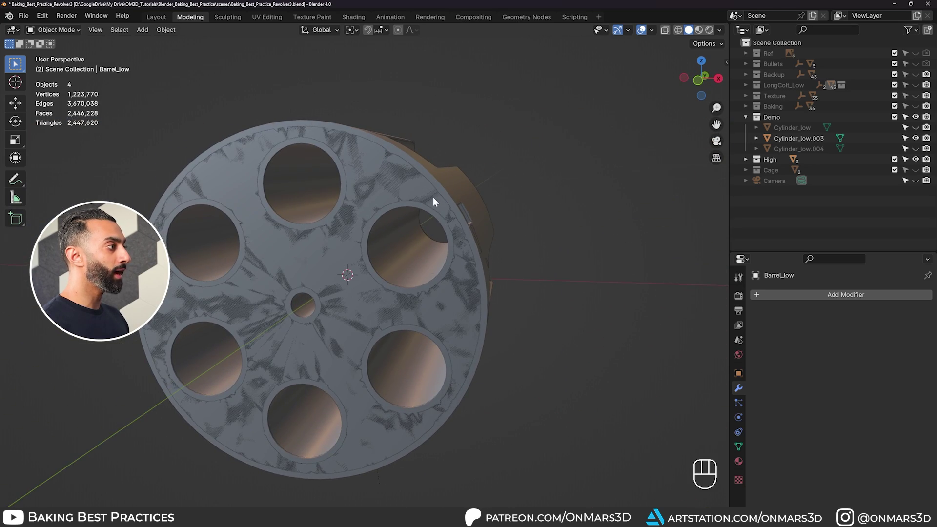
click(439, 190)
drag(482, 209, 271, 204)
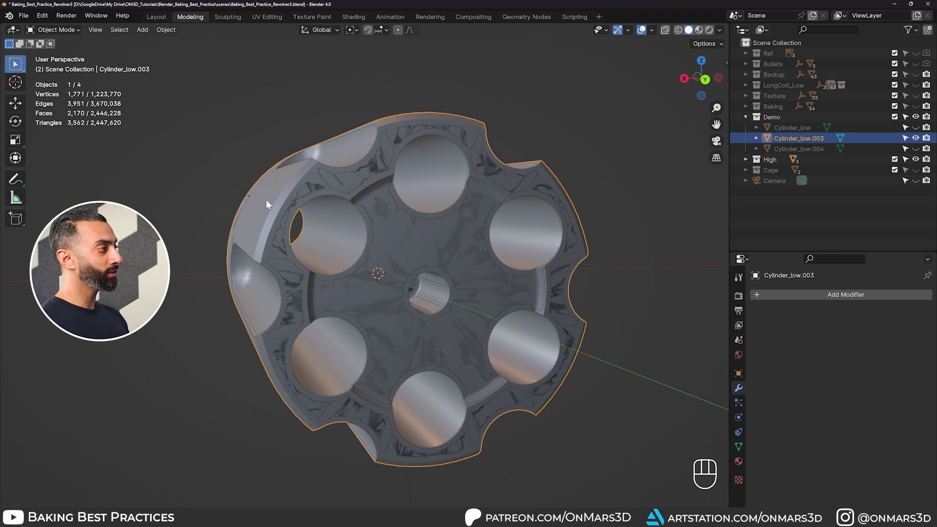
key(KP_Divide)
- Examine the isolated cylinder's silhouette from an angled view showing its chamber holes
key(KP_Divide)
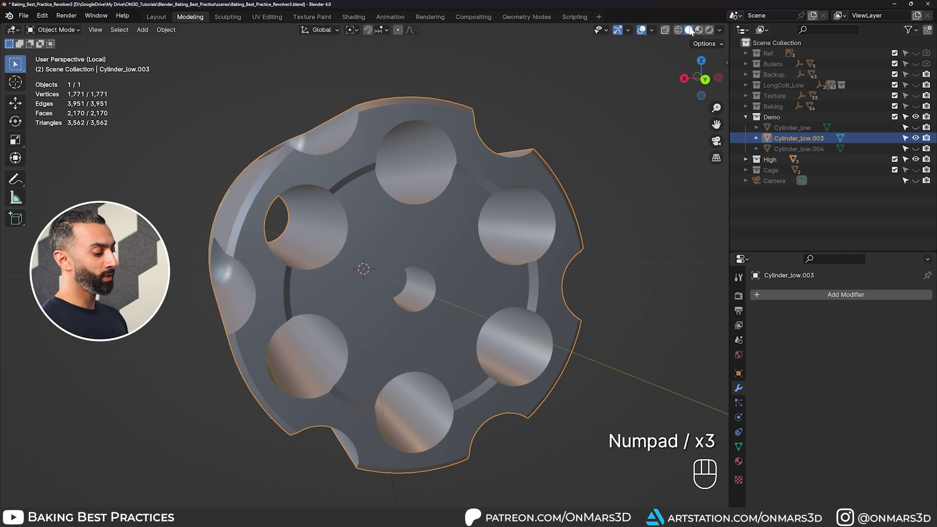
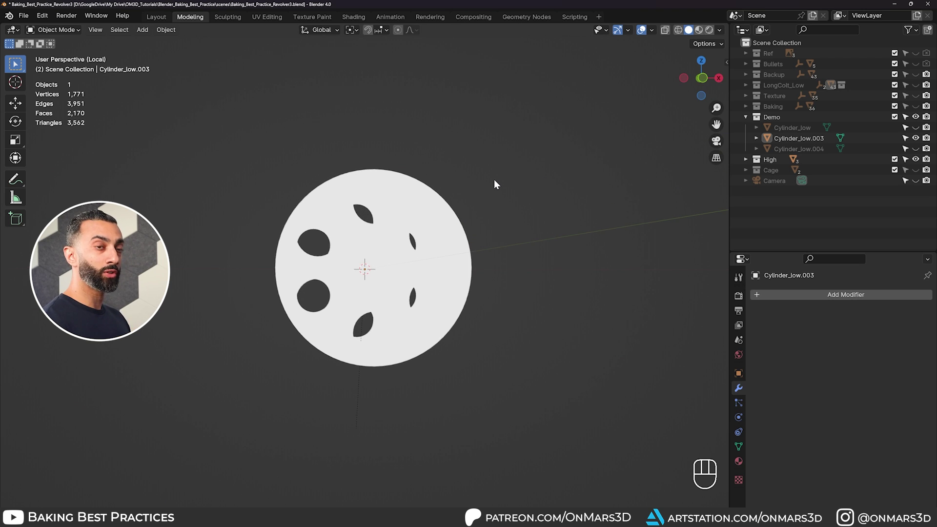
drag(491, 199, 264, 212)
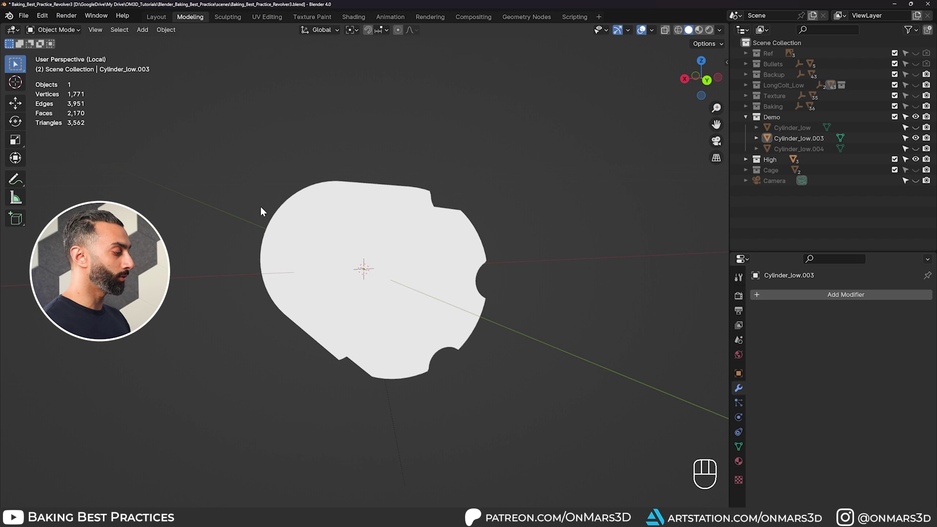
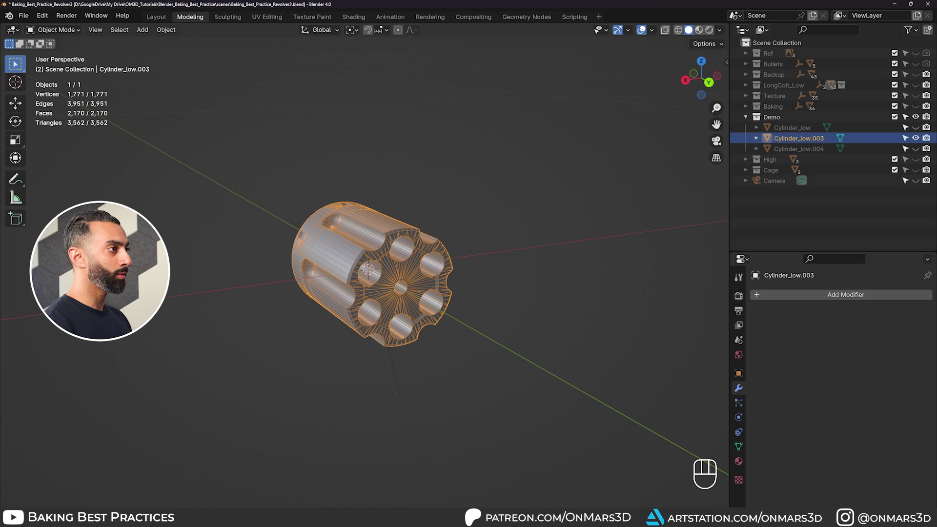
- Leave Local View so all three demo cylinders show, with the wireframe overlay off
click(920, 155)
drag(308, 248, 409, 219)
click(327, 236)
key(ctrl+alt+z)
- Select the smooth-shaded Cylinder_low and view the cylinders' chambered ends with its dark distortions
drag(351, 294, 433, 293)
click(235, 288)
key(Tab)
key(Tab)
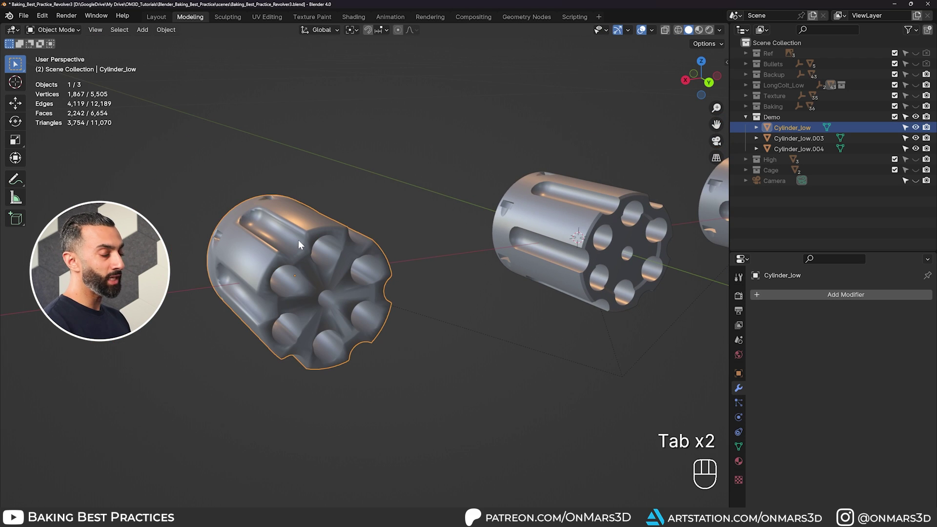
drag(302, 244, 342, 188)
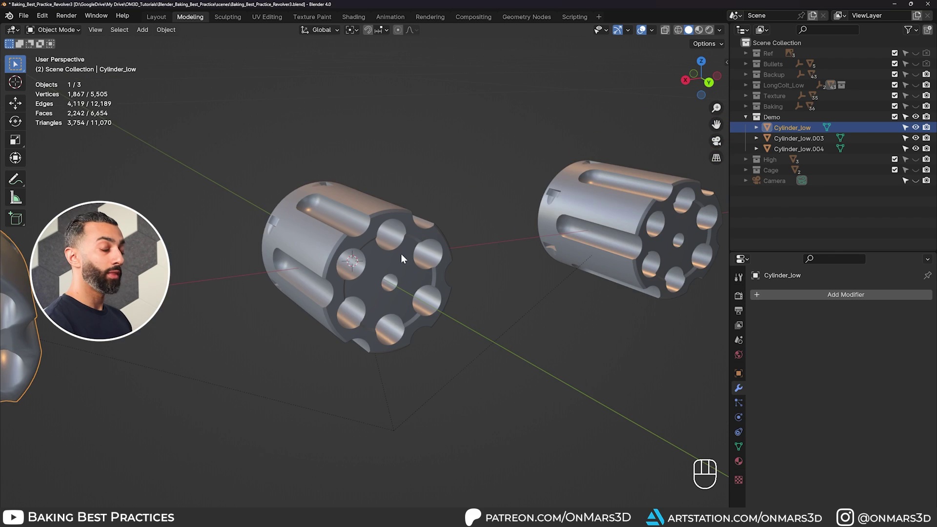
- Select Cylinder_low.003 and apply Shade Auto Smooth at a 30° angle
click(404, 255)
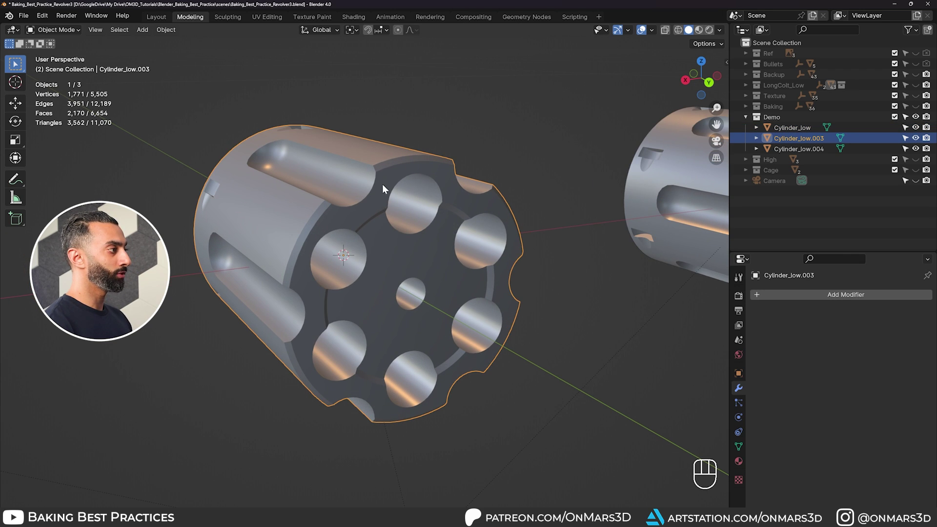
drag(386, 182, 379, 190)
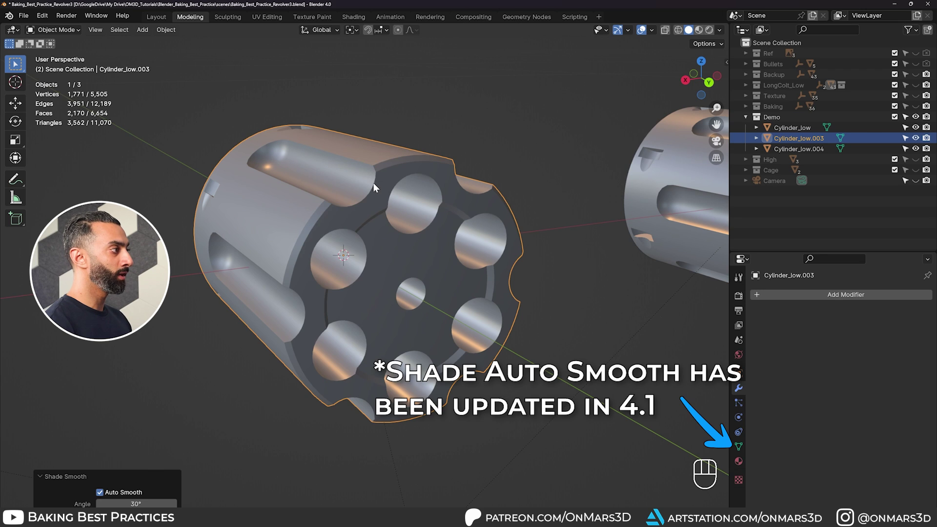
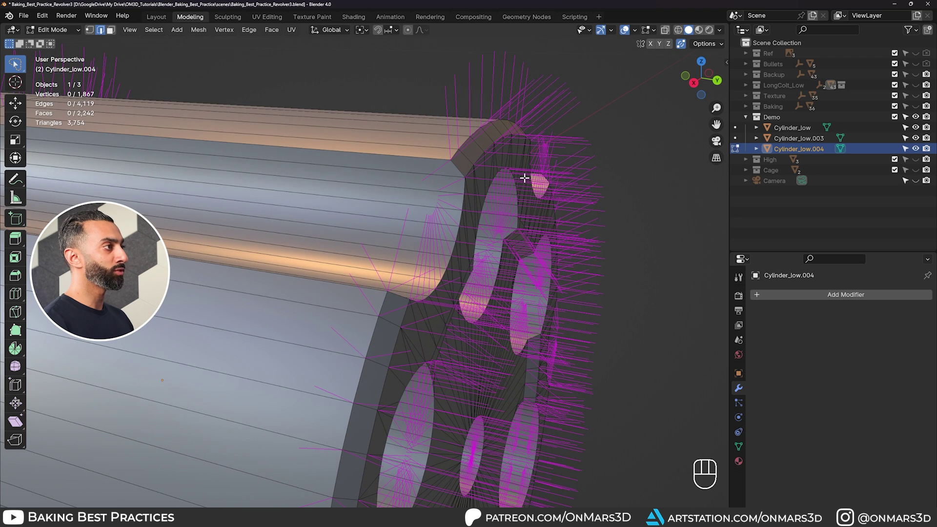
- Enter Edit Mode on Cylinder_low with its normals drawn across the chambered end
drag(659, 35, 589, 206)
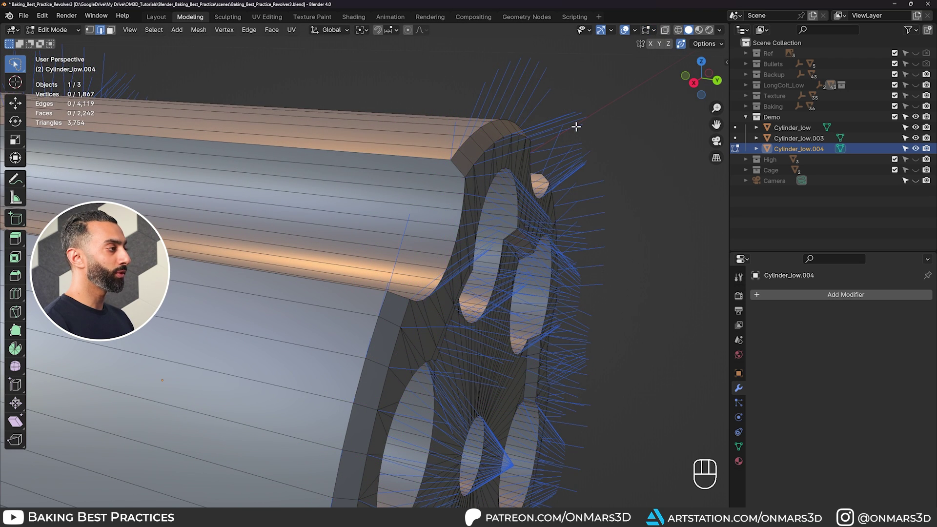
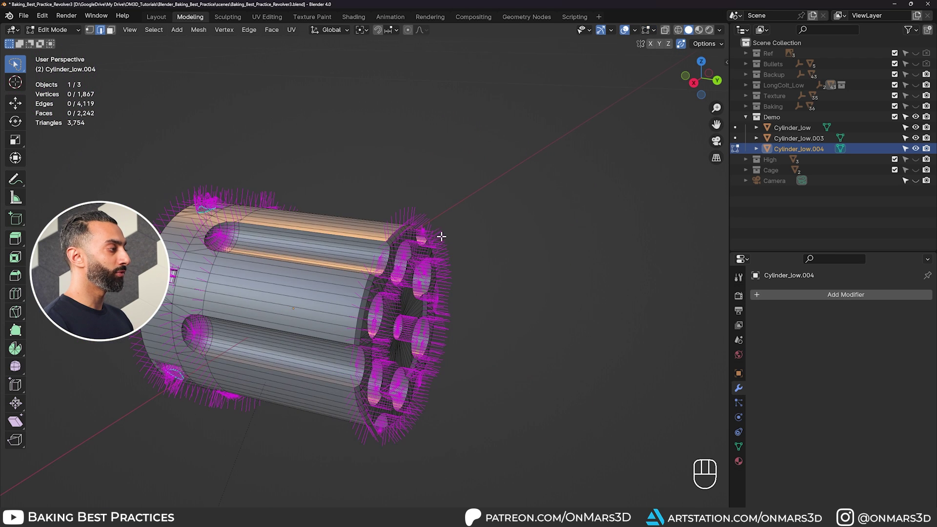
key(Tab)
drag(398, 282, 511, 210)
drag(525, 199, 528, 188)
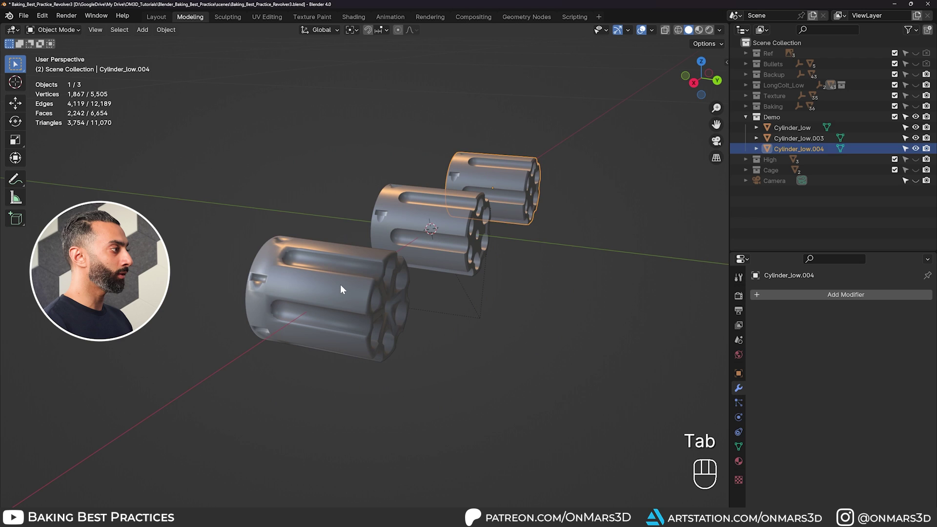
key(Tab)
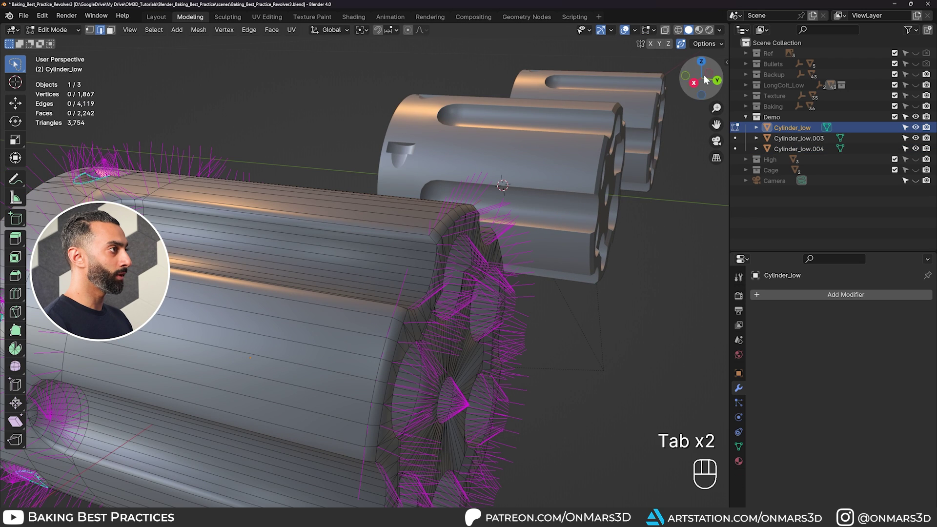
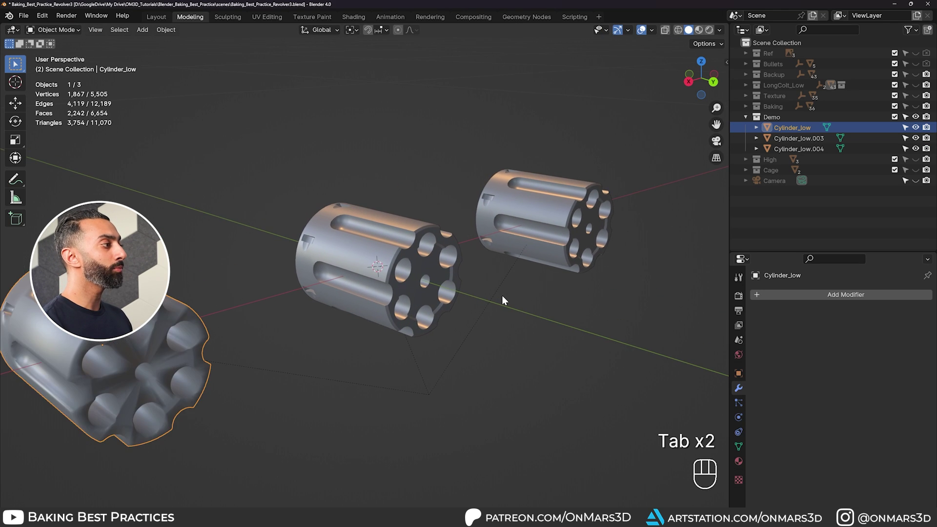
- Select the Cylinder_low.003 version of the cylinder to view its chambered end
click(428, 233)
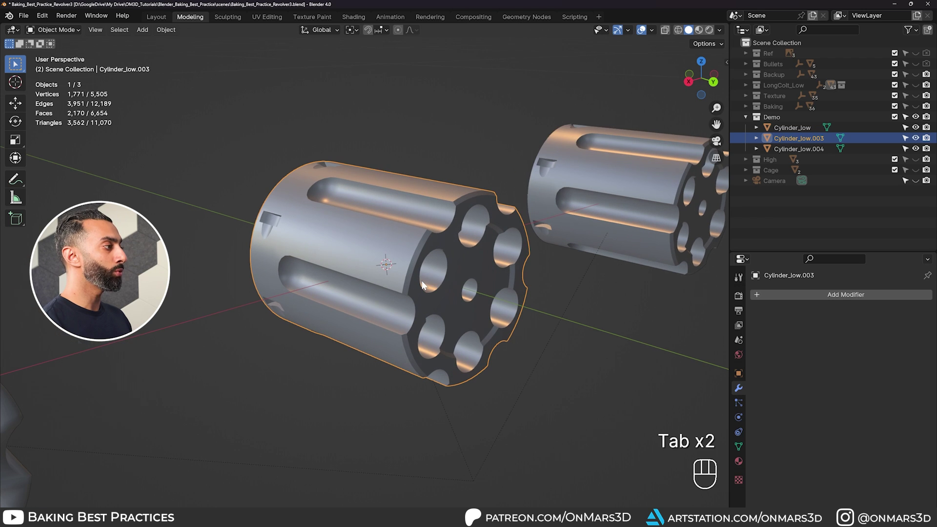
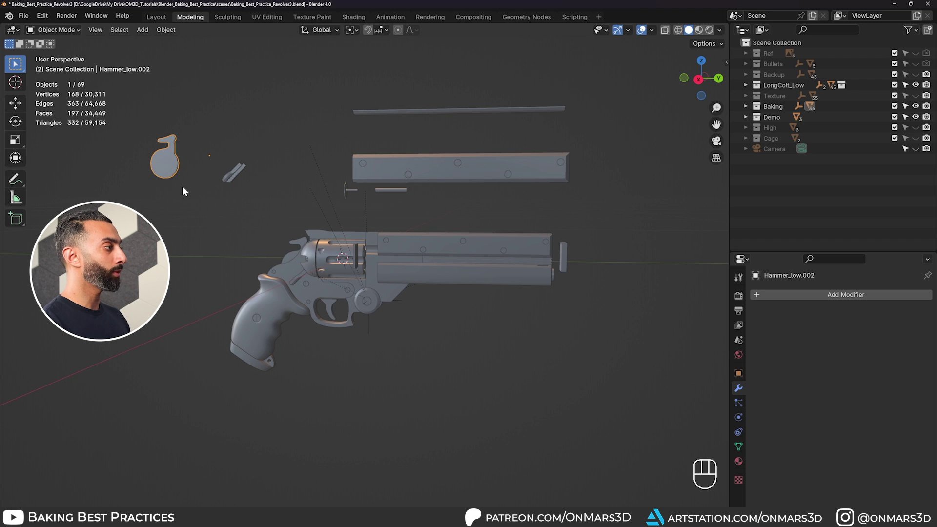
- Orbit around the exploded revolver's cylinder, bullets and hammer parts
drag(544, 311, 463, 318)
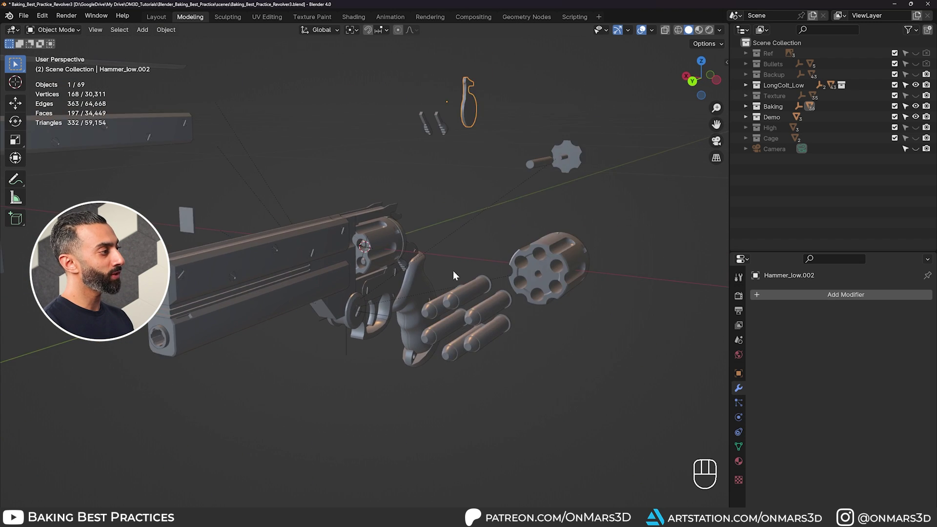
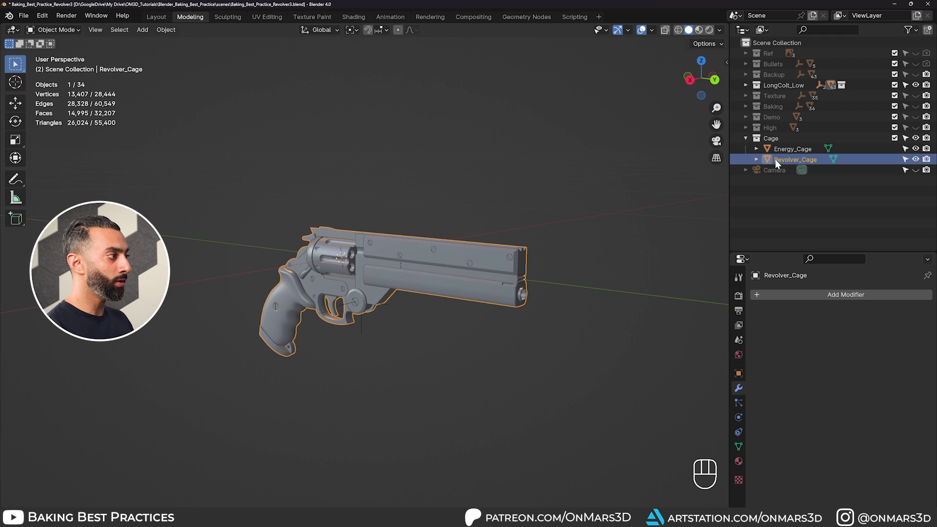
- Orbit the viewport to inspect the single-mesh Revolver_Cage around the revolver
drag(408, 226, 466, 225)
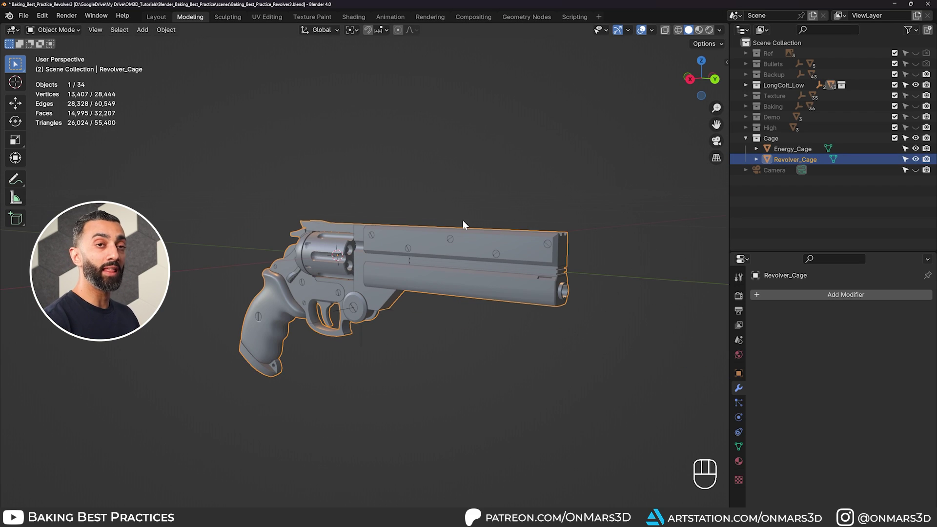